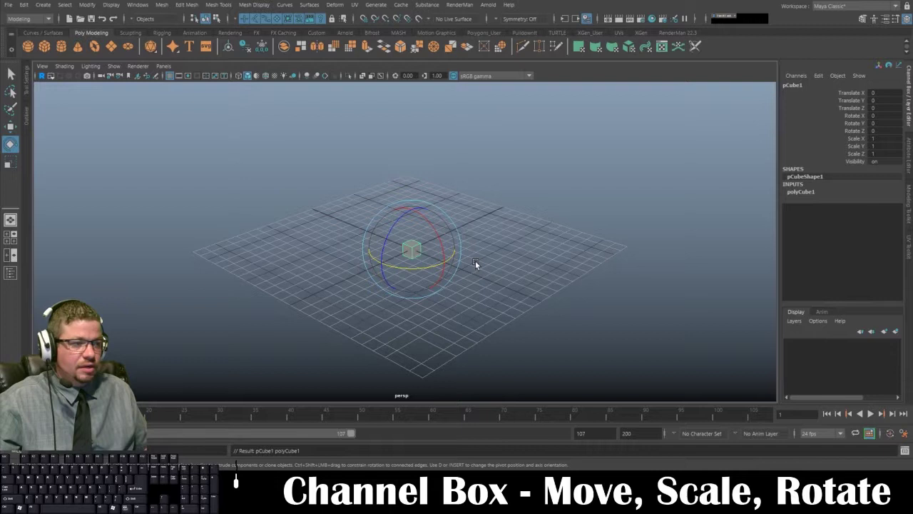
Shift the cube along all three axes in the Channel Box, then undo it back to the origin
click(533, 259)
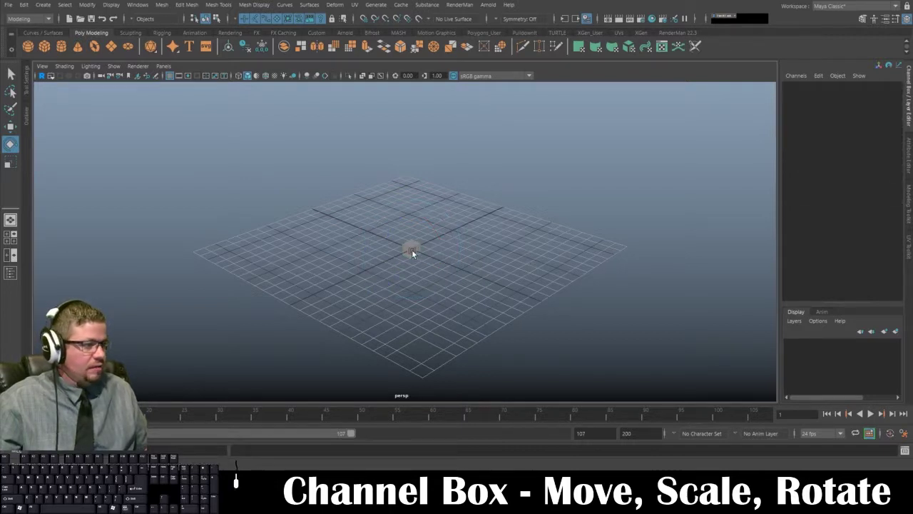
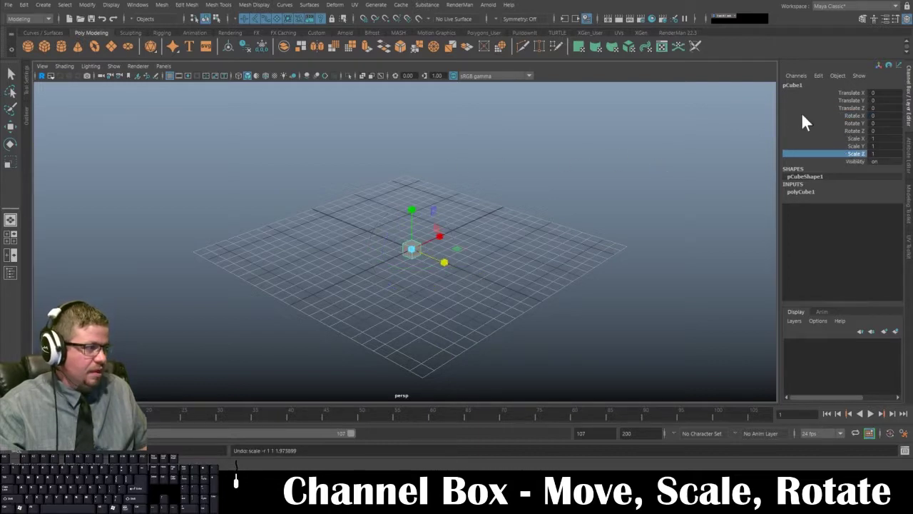
drag(856, 99, 855, 115)
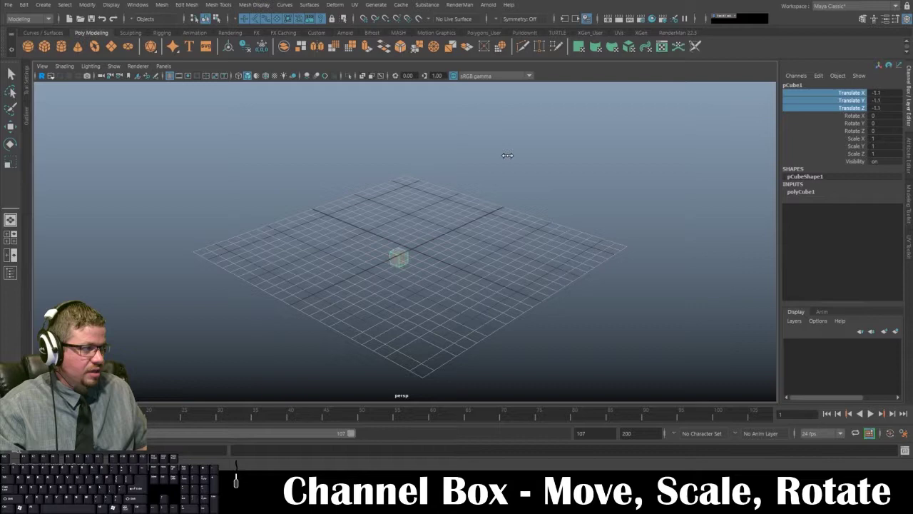
key(ctrl+z)
click(856, 125)
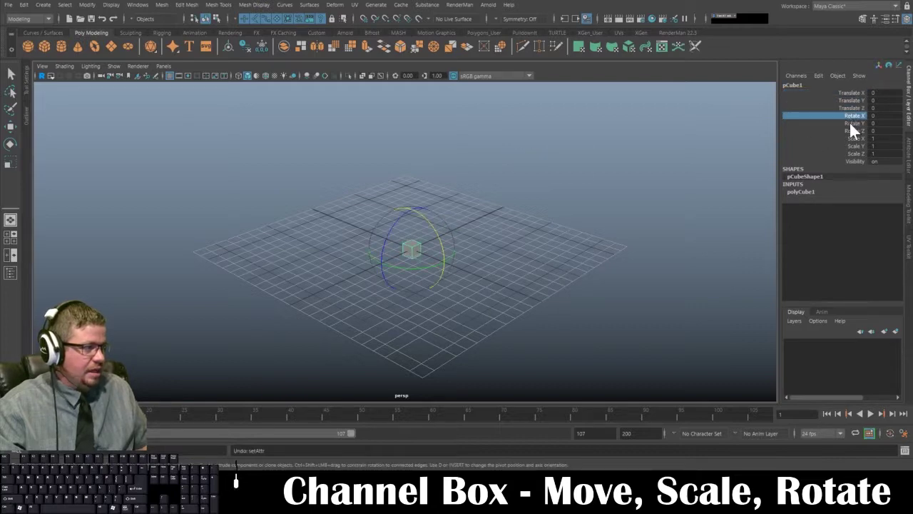
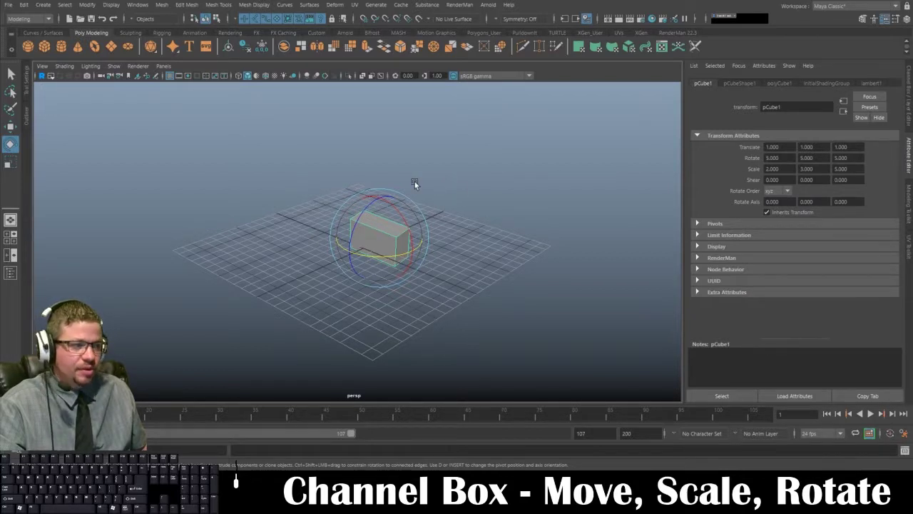
Show the cube's polyCube1 construction settings (width, height, depth 1, single subdivisions) in the Attribute Editor
click(404, 166)
drag(276, 197, 487, 306)
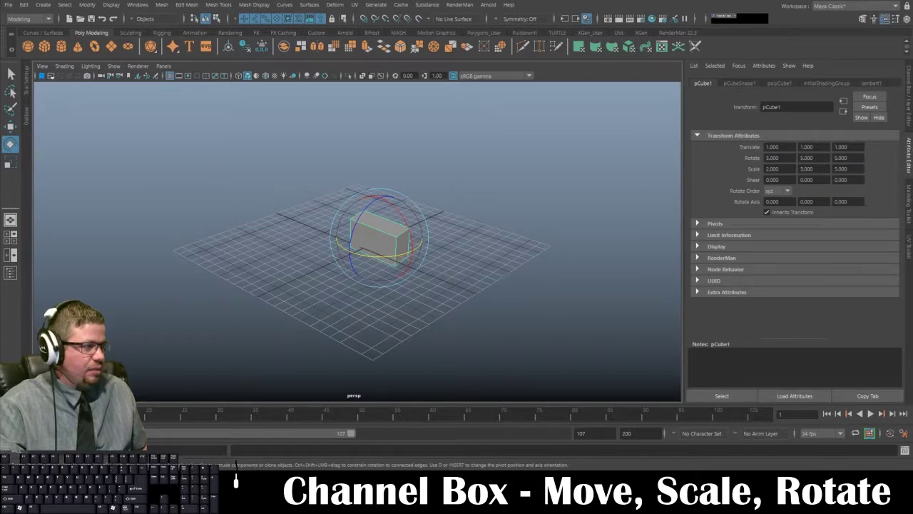
click(732, 87)
click(760, 83)
click(771, 83)
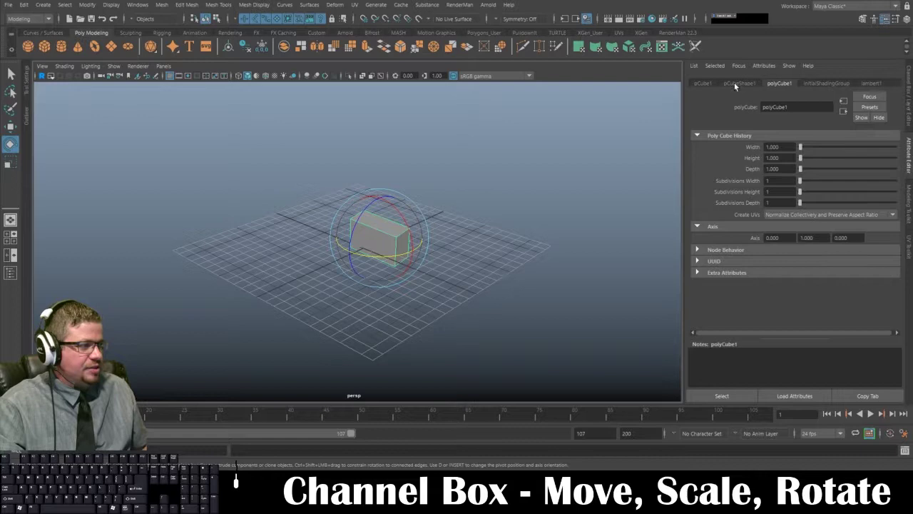